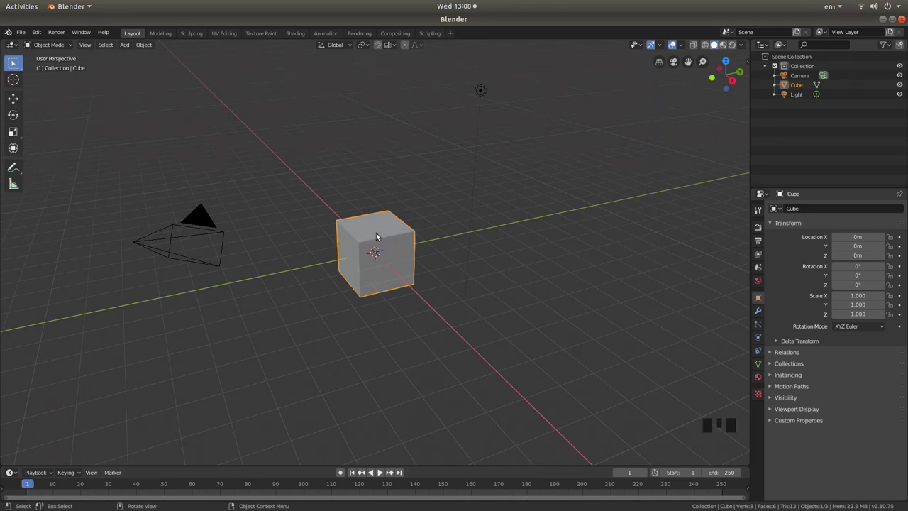
Delete the default cube and add a plane mesh at the scene origin.
{"action": "key", "text": "x"}
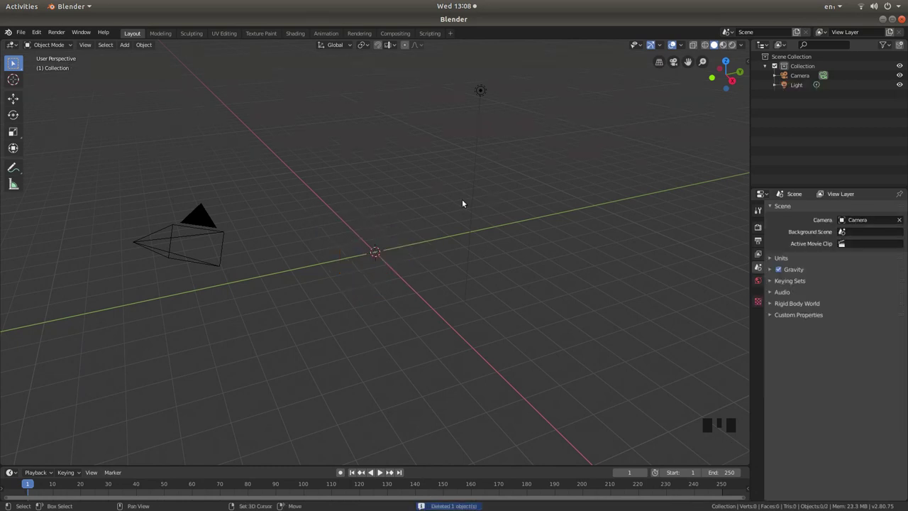
{"action": "key", "text": "shift+a"}
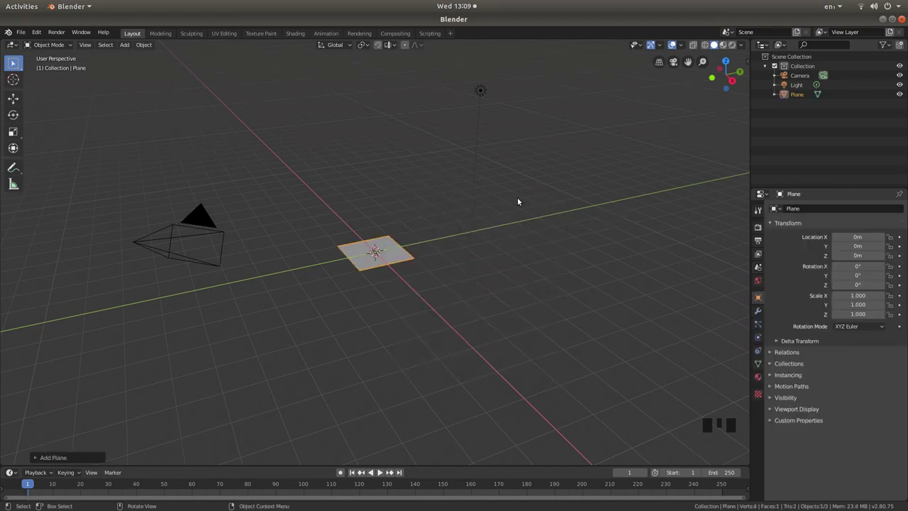
Switch to top orthographic view and zoom in on the plane.
{"action": "key", "text": "KP_7"}
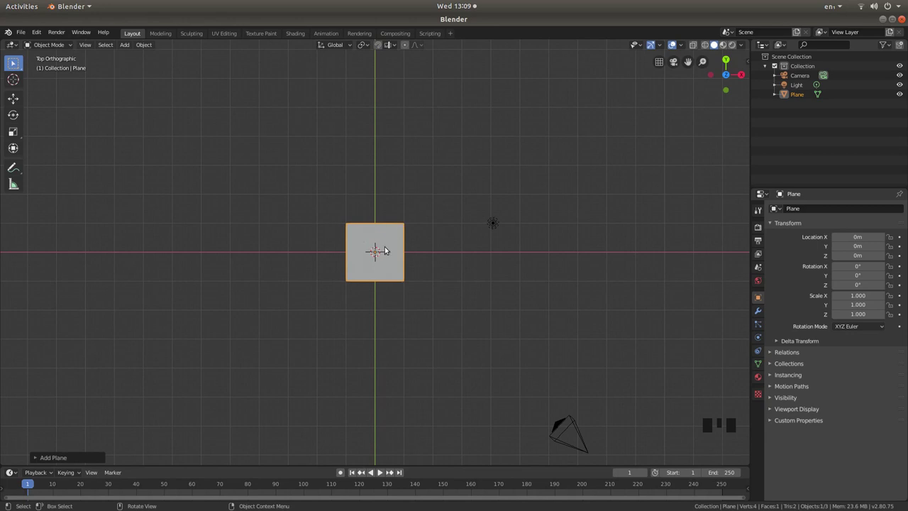
{"action": "scroll", "scroll_direction": "up", "scroll_amount": 3}
{"action": "scroll", "scroll_direction": "up", "scroll_amount": 3}
In Edit Mode, deselect all, pick three corner vertices and delete them, leaving one vertex.
{"action": "key", "text": "Tab"}
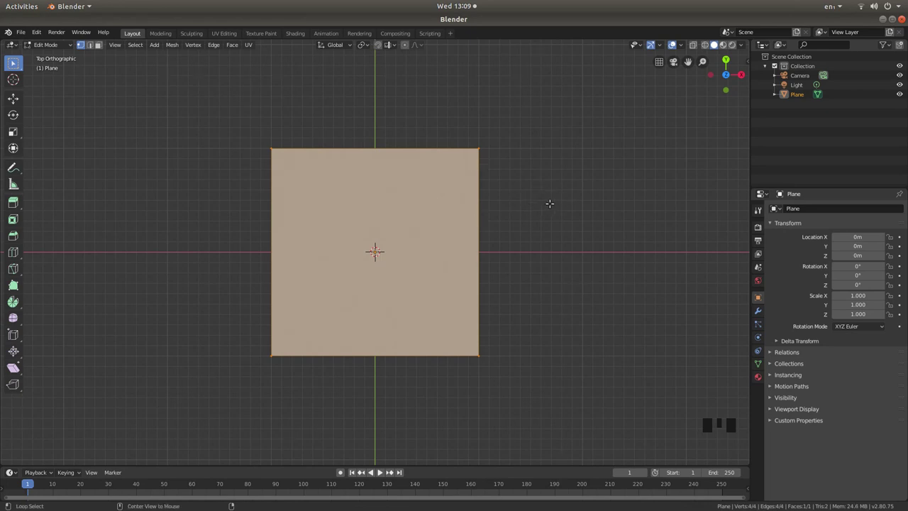
{"action": "key", "text": "alt+a"}
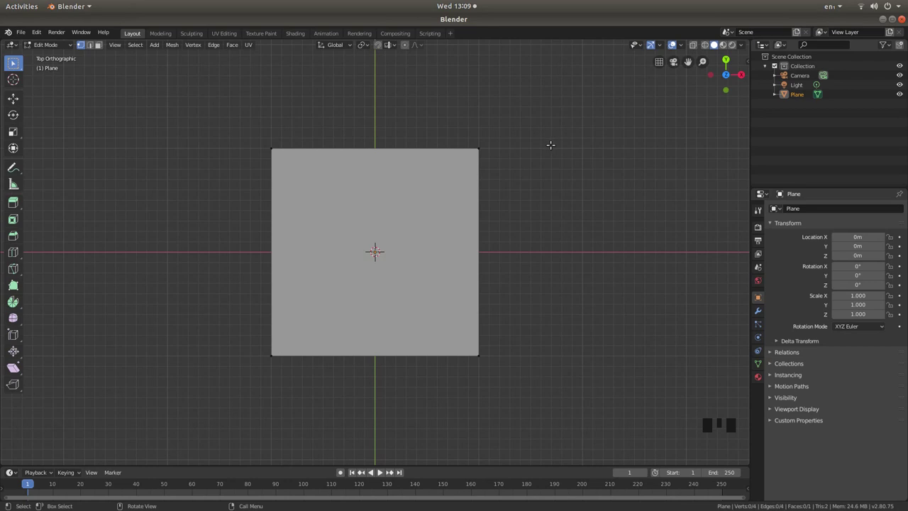
{"action": "key", "text": "c"}
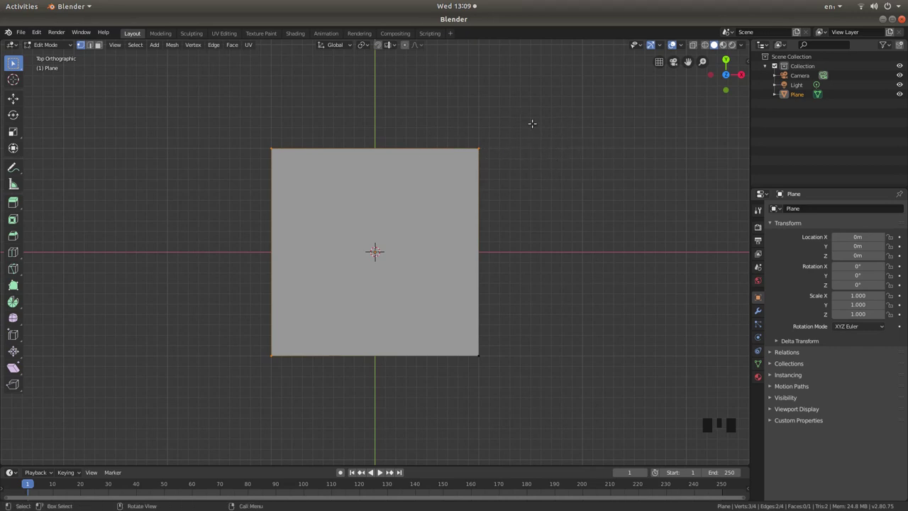
{"action": "key", "text": "x"}
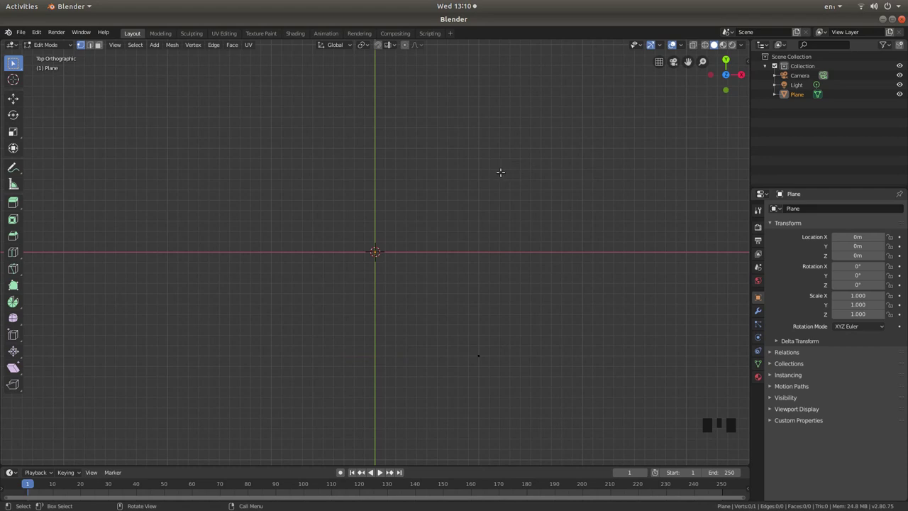
Back in Object Mode from front view, add a Screw modifier to the single-vertex object.
{"action": "key", "text": "Tab"}
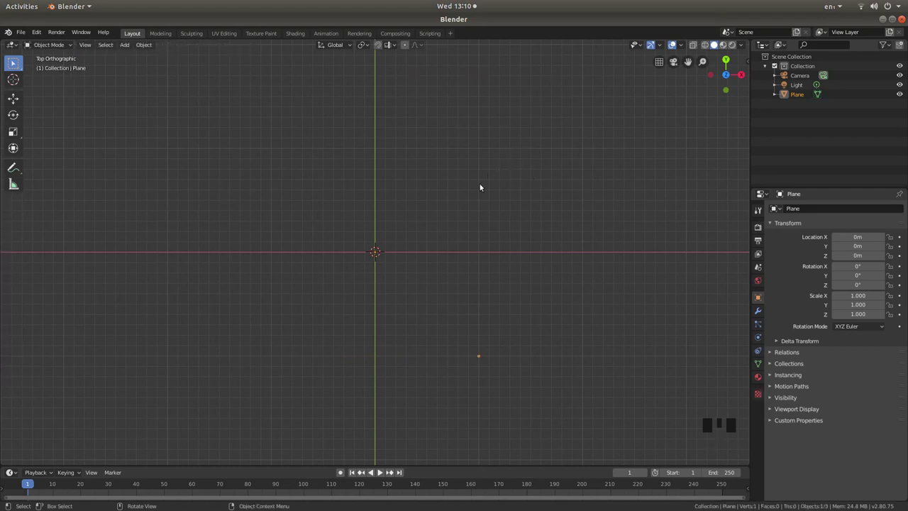
{"action": "key", "text": "KP_1"}
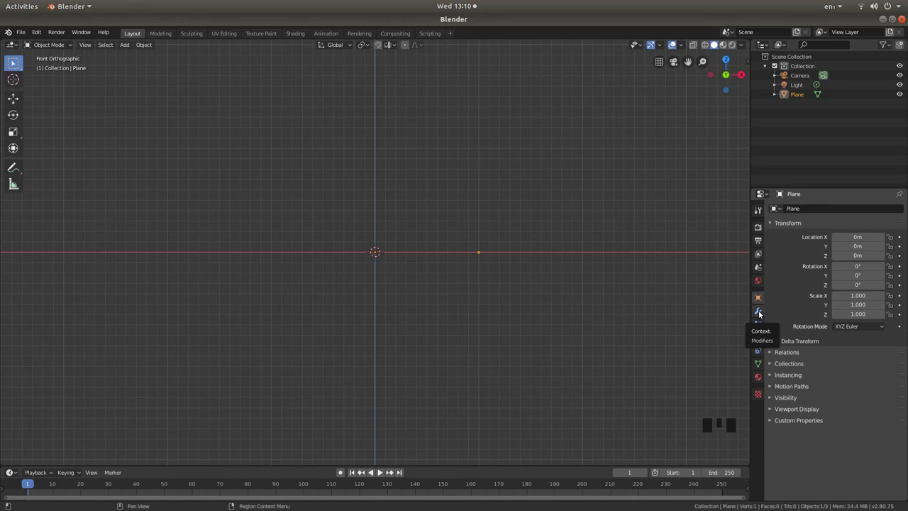
{"action": "left_click", "coordinate": [762, 314]}
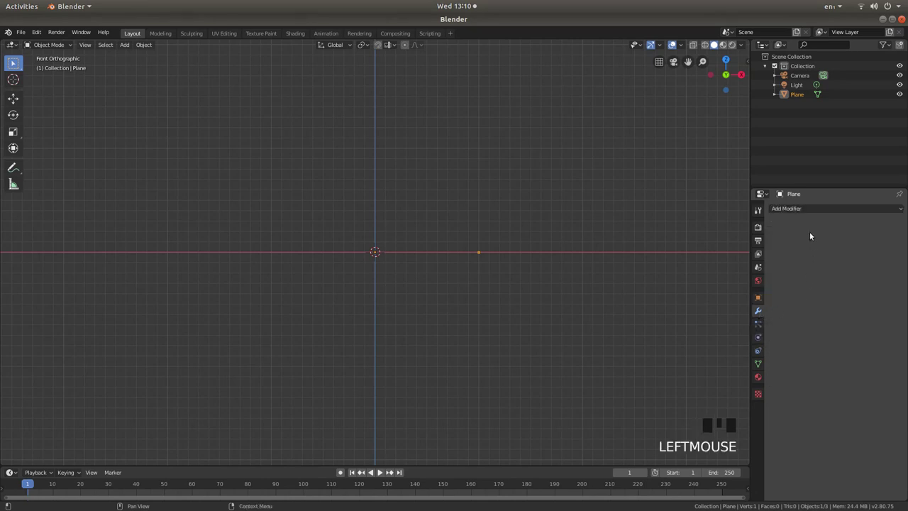
{"action": "left_click", "coordinate": [806, 209]}
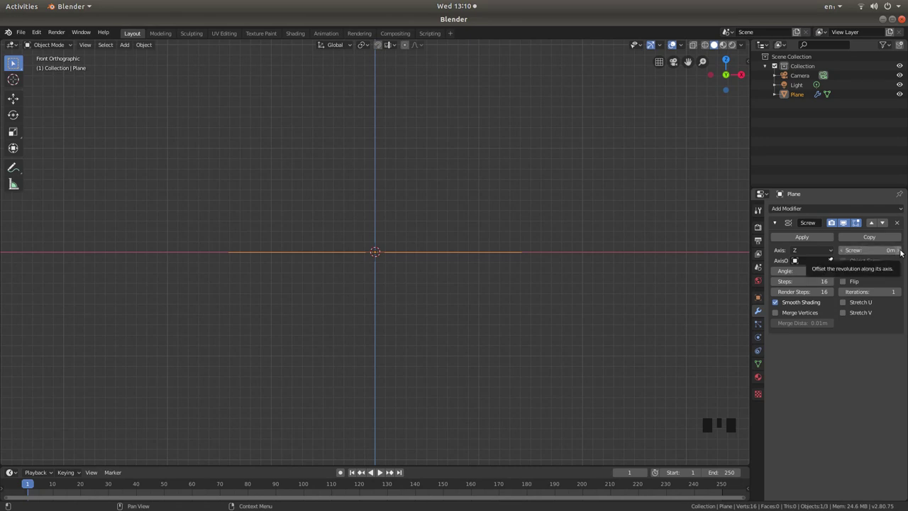
Set the Screw modifier to 0.5m rise, 10 iterations and 32 steps for a tall helix.
{"action": "left_click", "coordinate": [902, 252]}
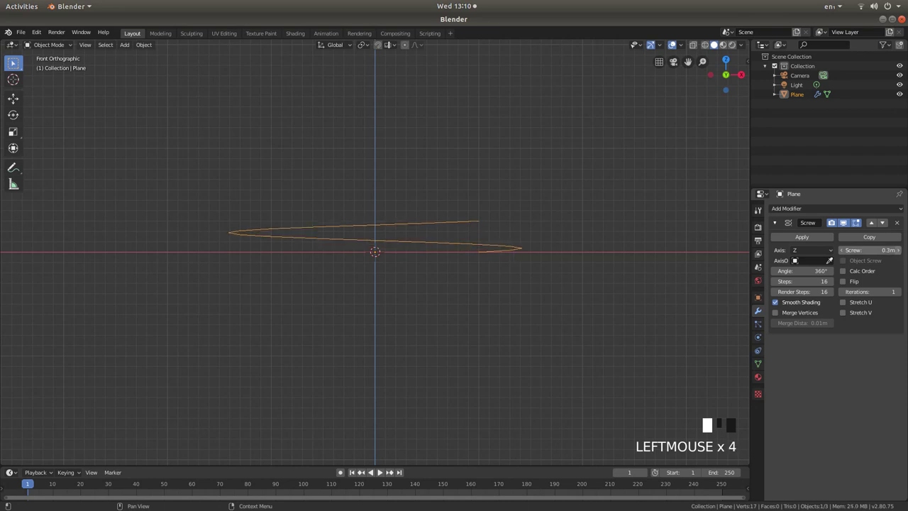
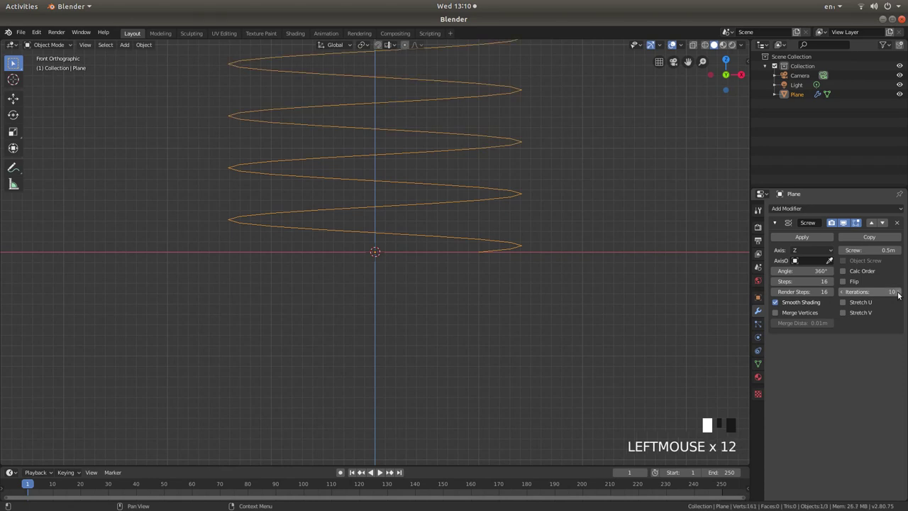
{"action": "scroll", "scroll_direction": "down", "scroll_amount": 3}
{"action": "scroll", "scroll_direction": "up", "scroll_amount": 3}
{"action": "scroll", "scroll_direction": "down", "scroll_amount": 3}
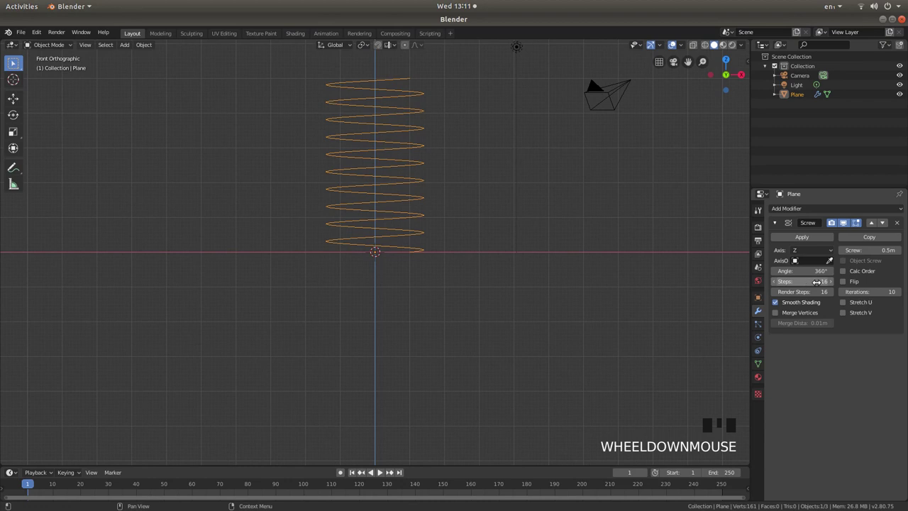
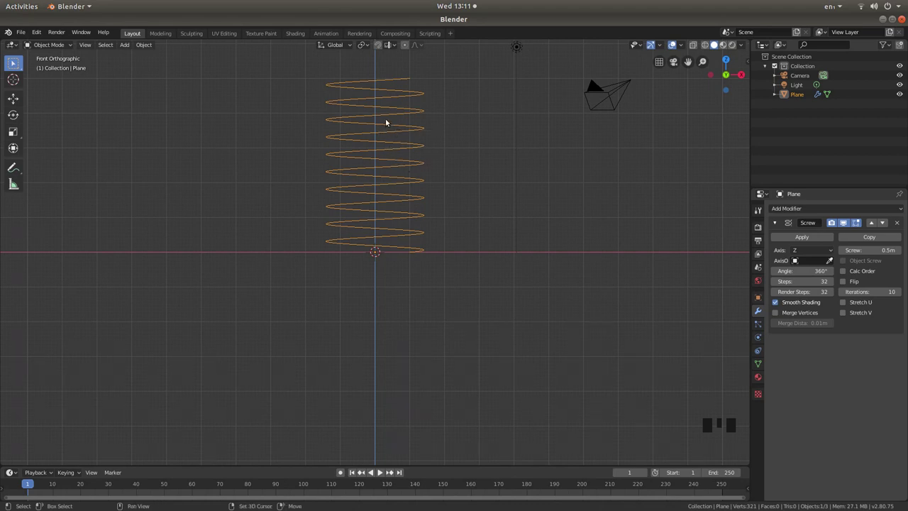
Frame the whole coil and convert the helix object into a curve.
{"action": "left_click_drag", "start_coordinate": [387, 121], "coordinate": [398, 210]}
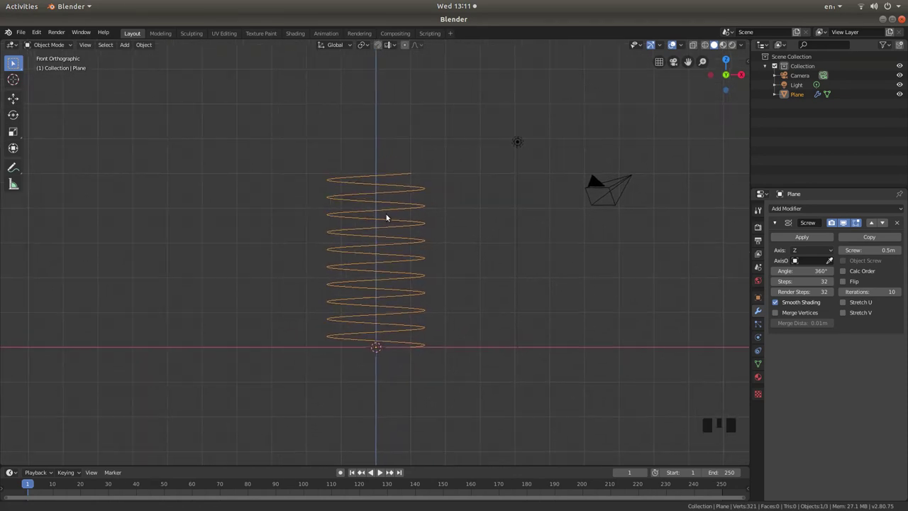
{"action": "scroll", "scroll_direction": "up", "scroll_amount": 3}
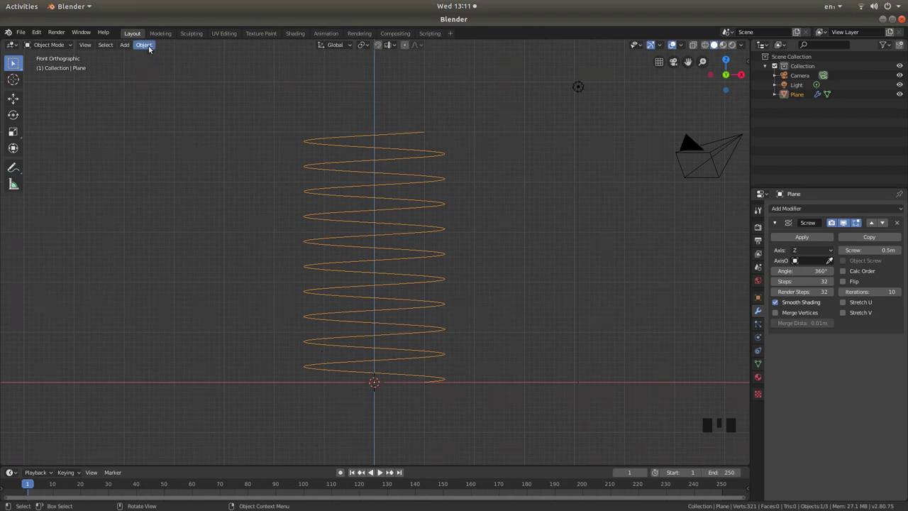
{"action": "left_click", "coordinate": [151, 50]}
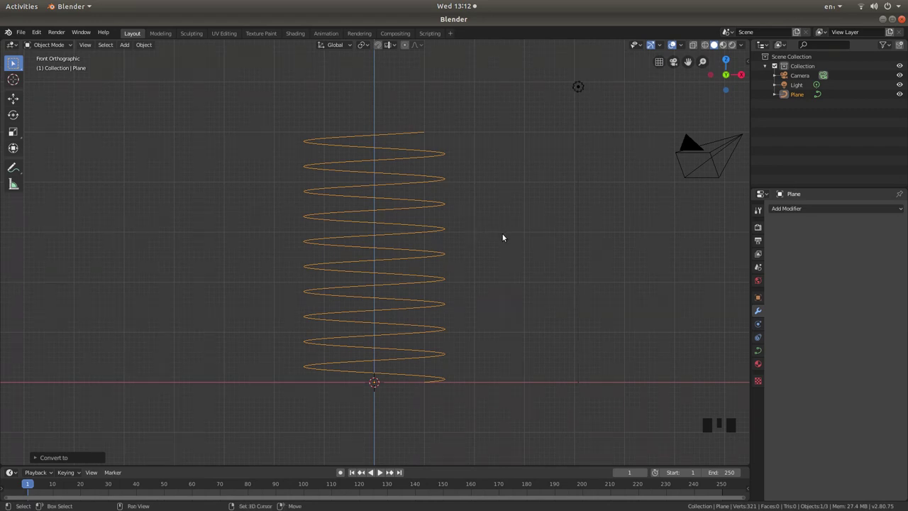
Add a Bezier circle, rotate it upright and move it beside the helix curve.
{"action": "key", "text": "shift+a"}
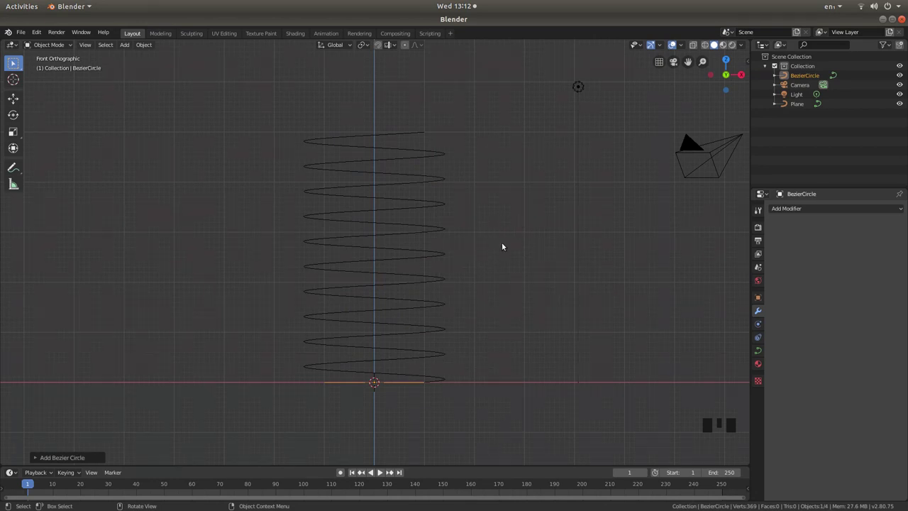
{"action": "key", "text": "r"}
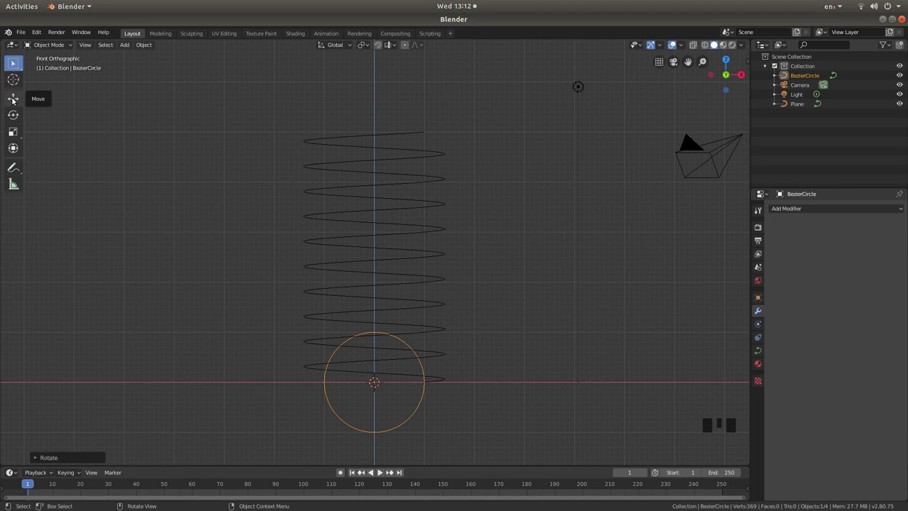
{"action": "left_click", "coordinate": [16, 101]}
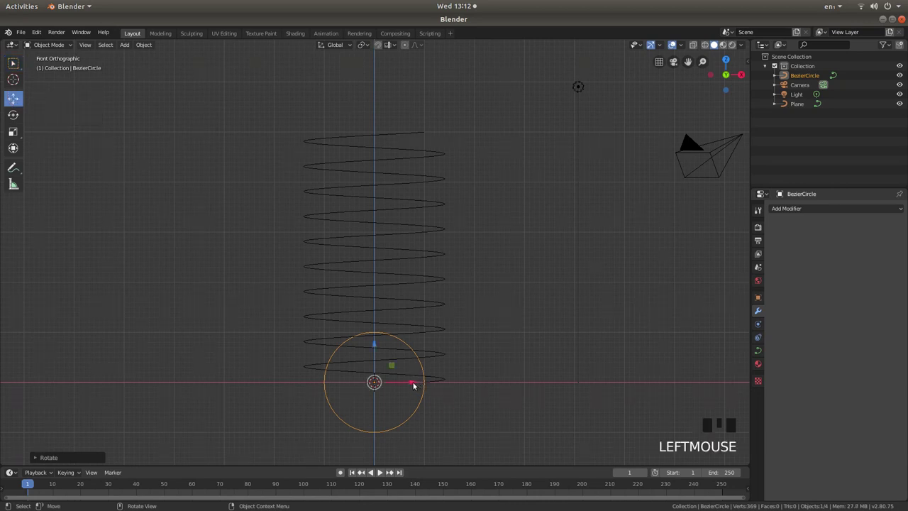
{"action": "left_click", "coordinate": [415, 386]}
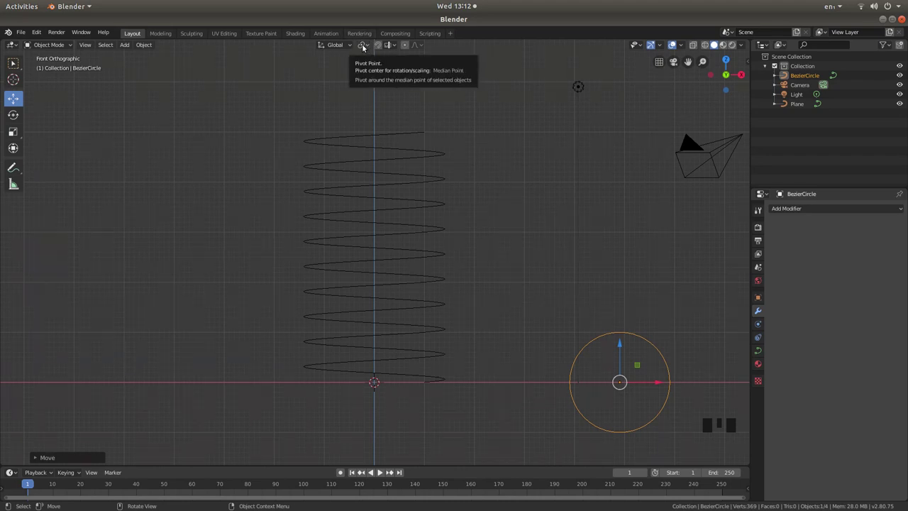
{"action": "left_click", "coordinate": [365, 45]}
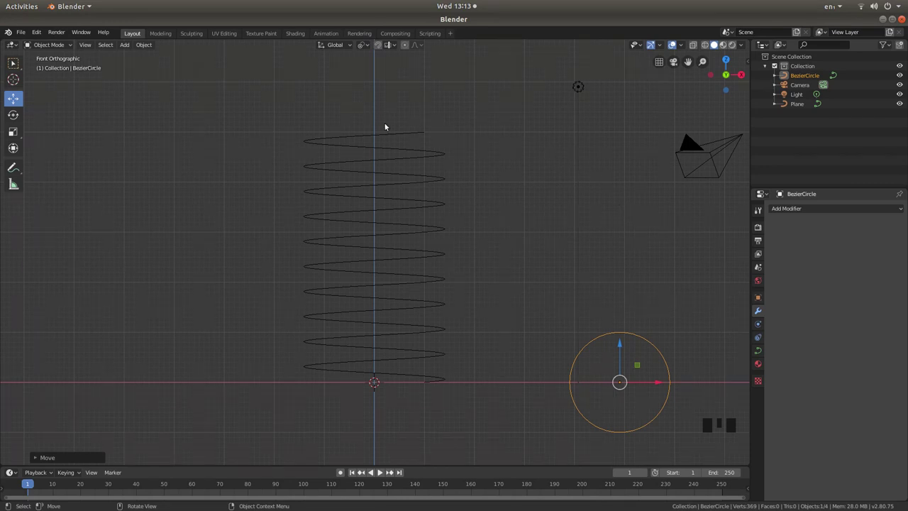
Select the helix curve and expand its Geometry > Bevel settings for a bevel object.
{"action": "left_click", "coordinate": [351, 142]}
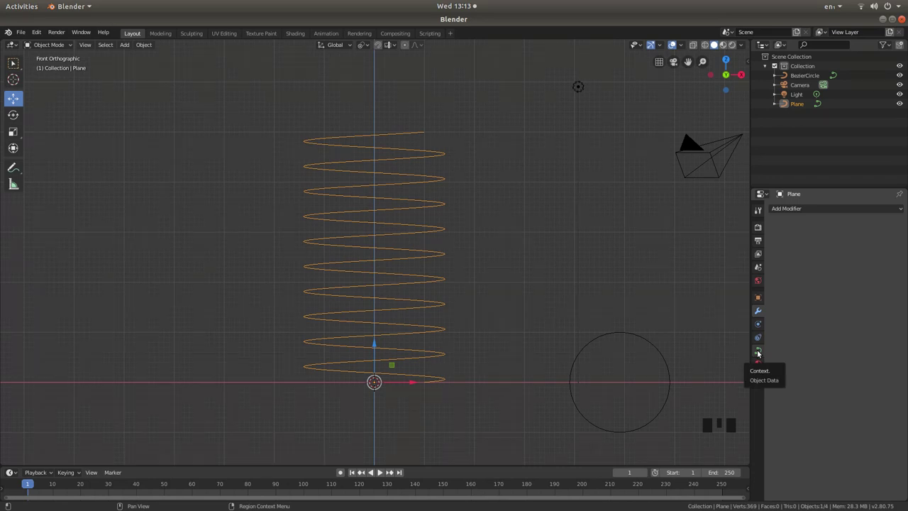
{"action": "left_click", "coordinate": [759, 353]}
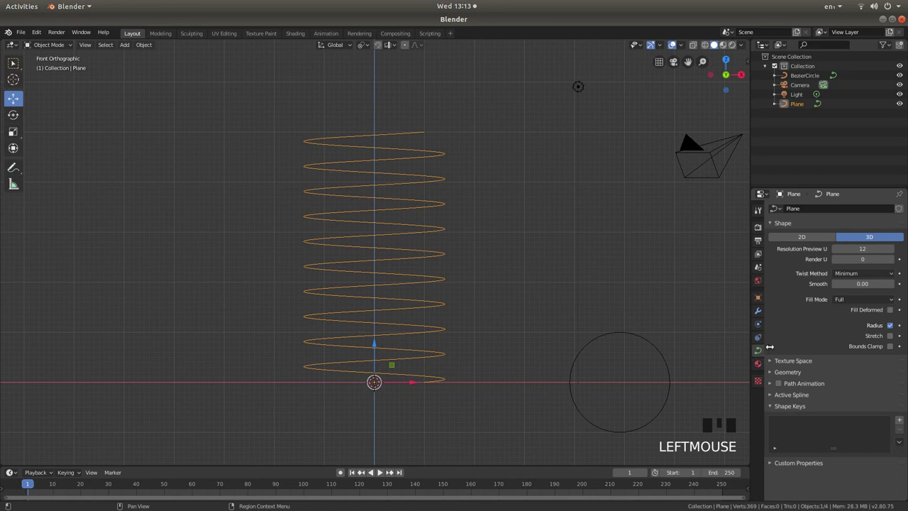
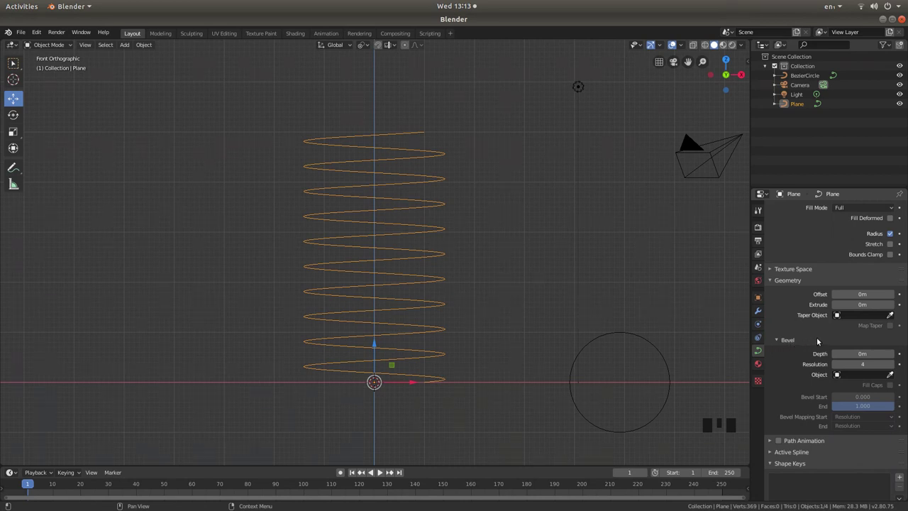
{"action": "left_click", "coordinate": [778, 341]}
{"action": "left_click", "coordinate": [779, 408]}
{"action": "scroll", "scroll_direction": "down", "scroll_amount": 3}
{"action": "scroll", "scroll_direction": "down", "scroll_amount": 3}
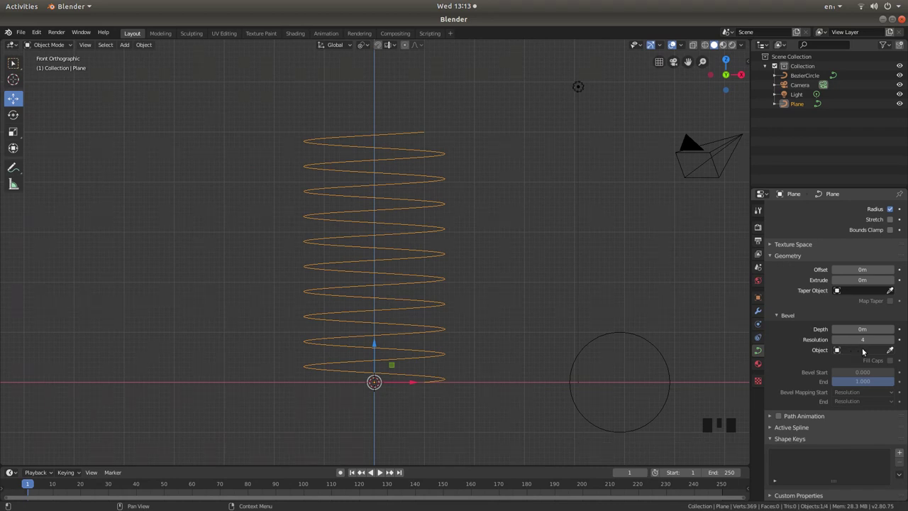
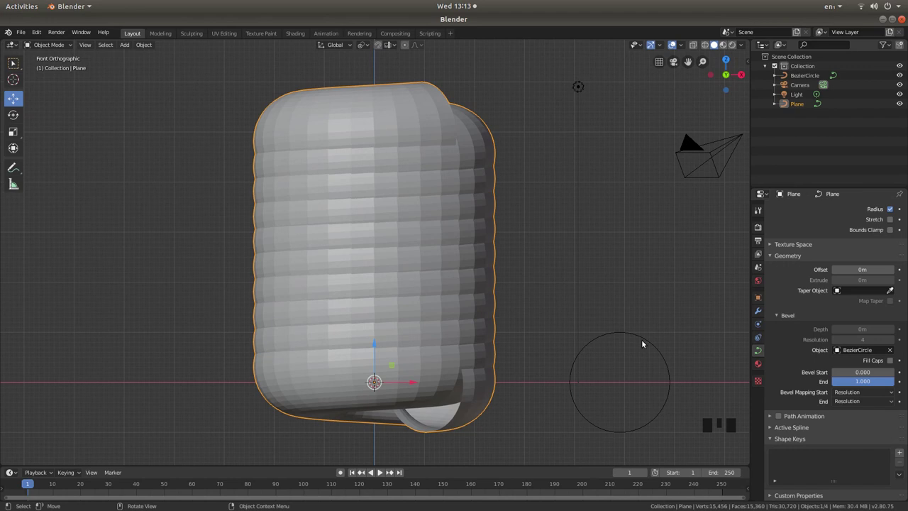
Scale down the BezierCircle profile so the swept tube thins into separate coils.
{"action": "left_click", "coordinate": [645, 344]}
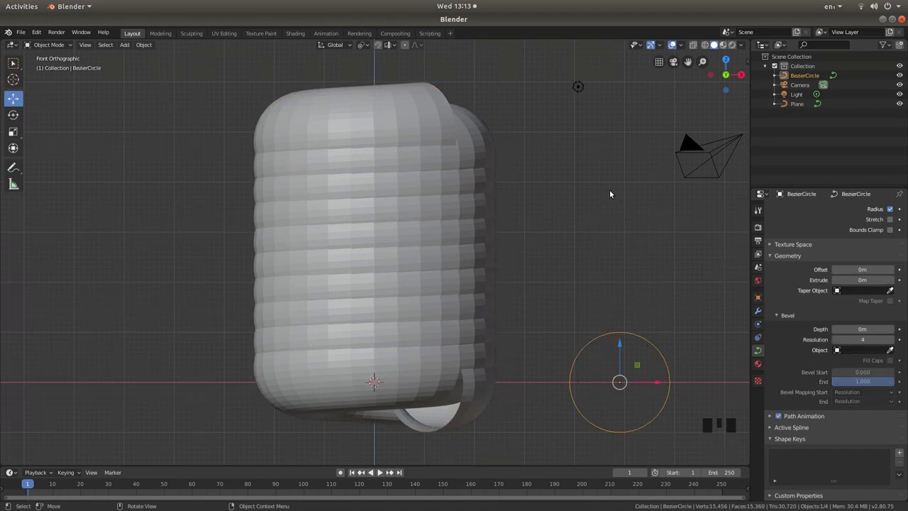
{"action": "key", "text": "s"}
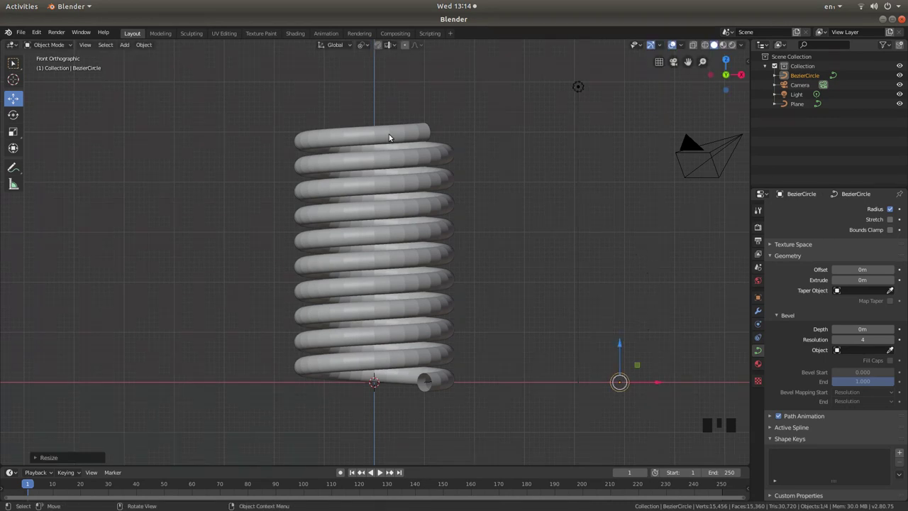
Reselect the coil curve and enable Fill Caps to close the tube's ends.
{"action": "left_click", "coordinate": [375, 135]}
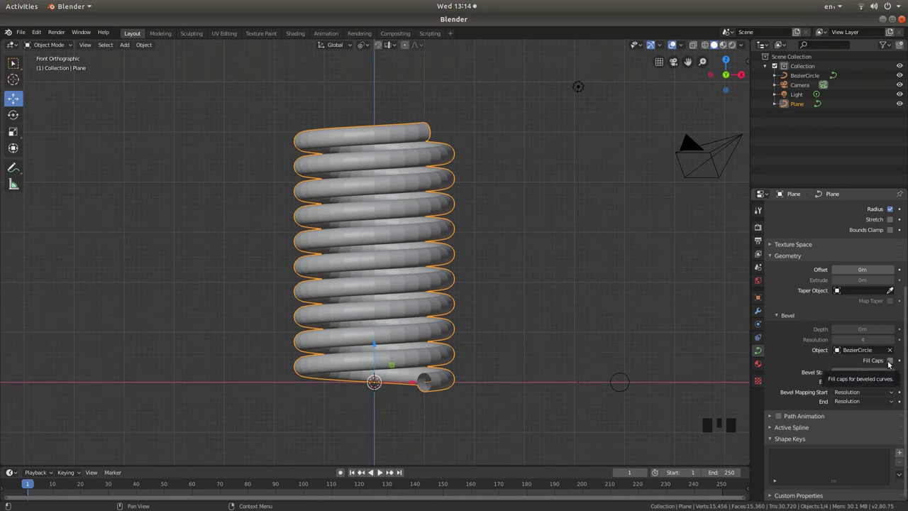
{"action": "left_click", "coordinate": [892, 361]}
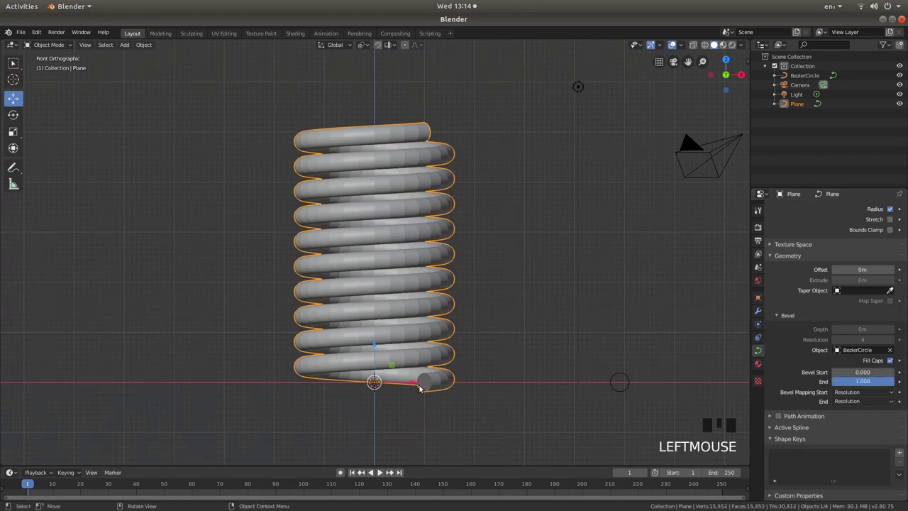
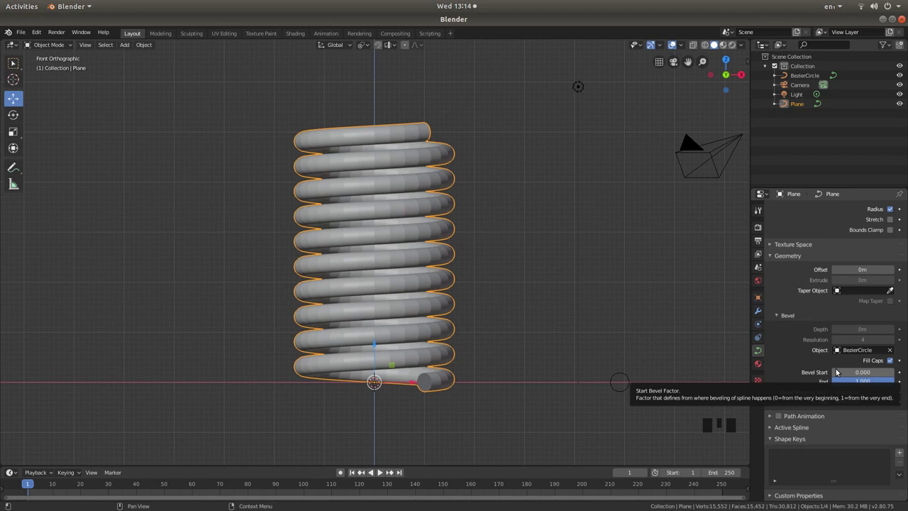
Keyframe the bevel end factor at 0 on frame 1 and at 1 on frame 250.
{"action": "left_click", "coordinate": [837, 371]}
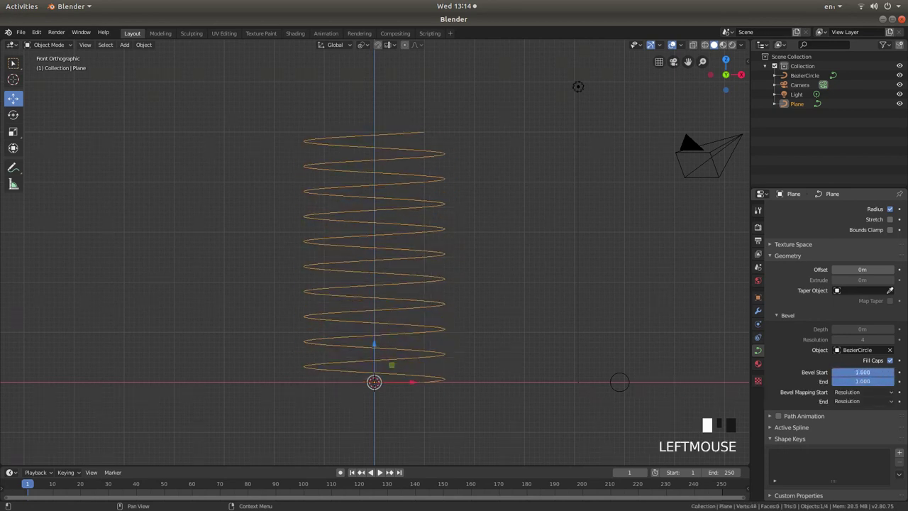
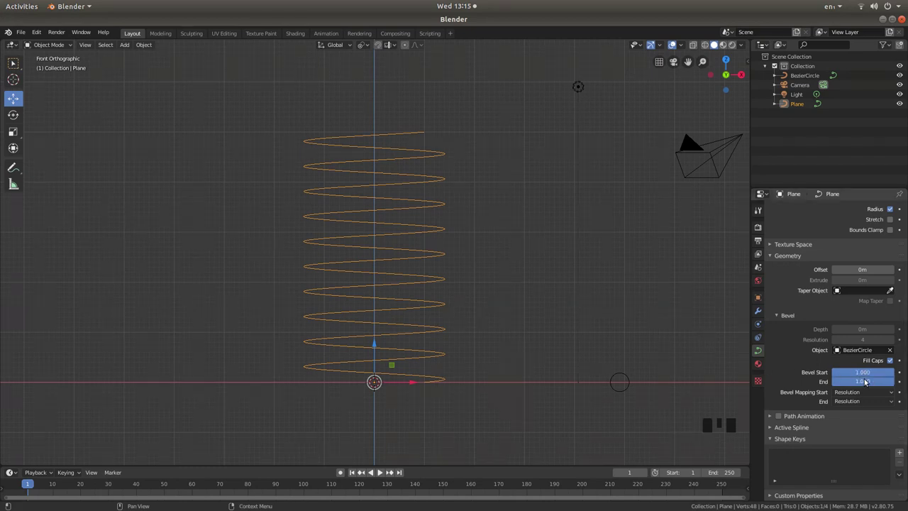
{"action": "left_click_drag", "start_coordinate": [867, 382], "coordinate": [838, 383]}
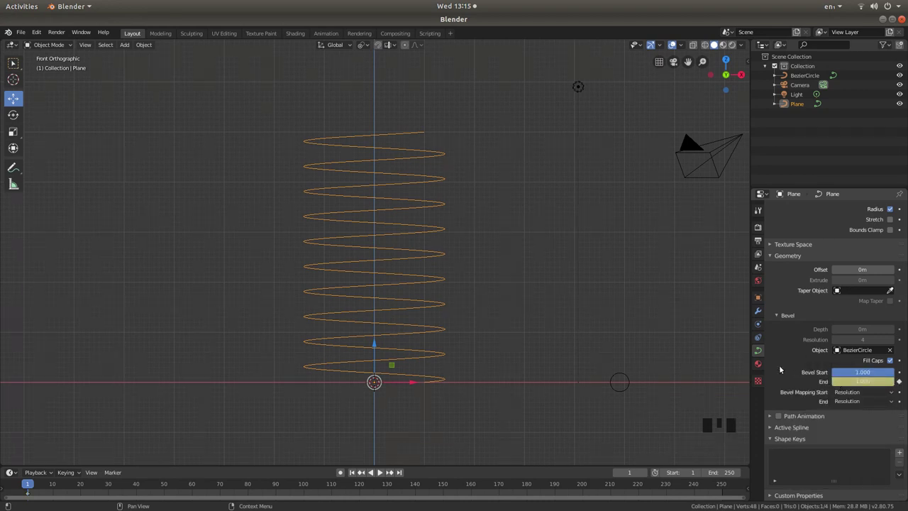
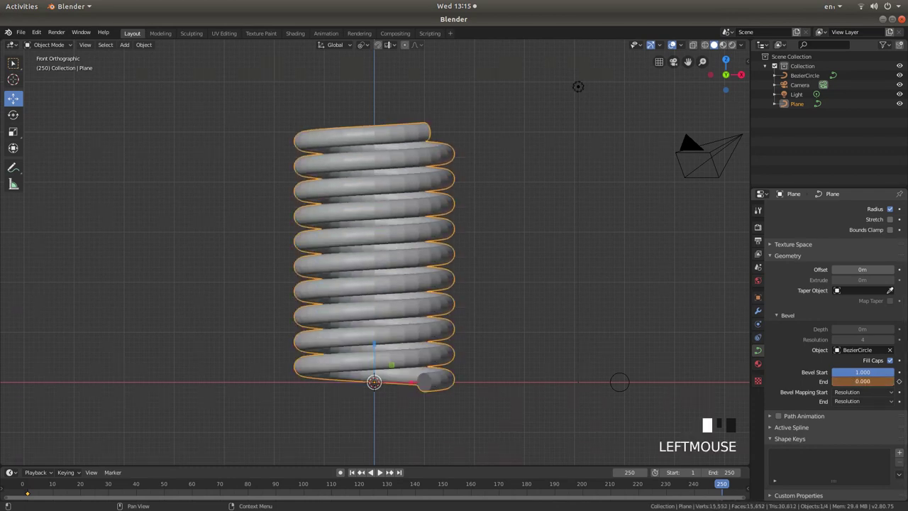
{"action": "left_click_drag", "start_coordinate": [875, 381], "coordinate": [840, 380]}
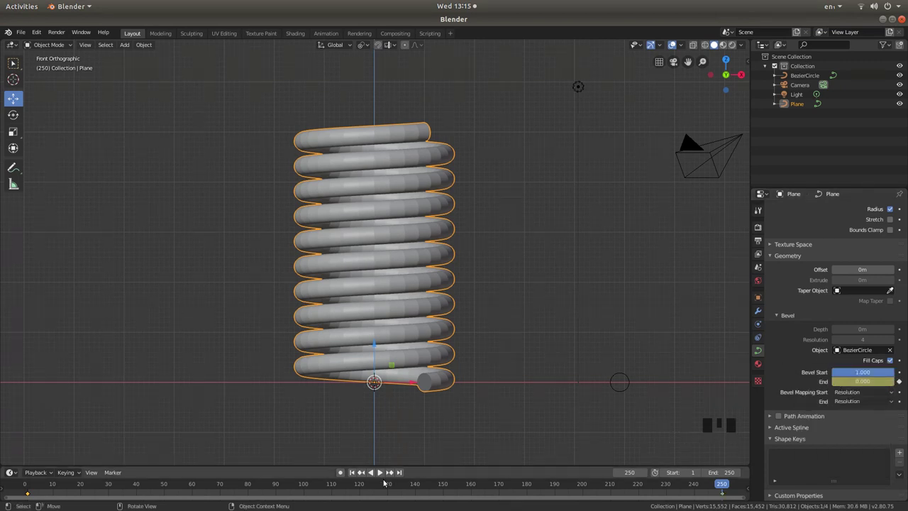
Play the growing-coil animation from frame 1, then stop and jump to frame 250.
{"action": "left_click", "coordinate": [354, 476]}
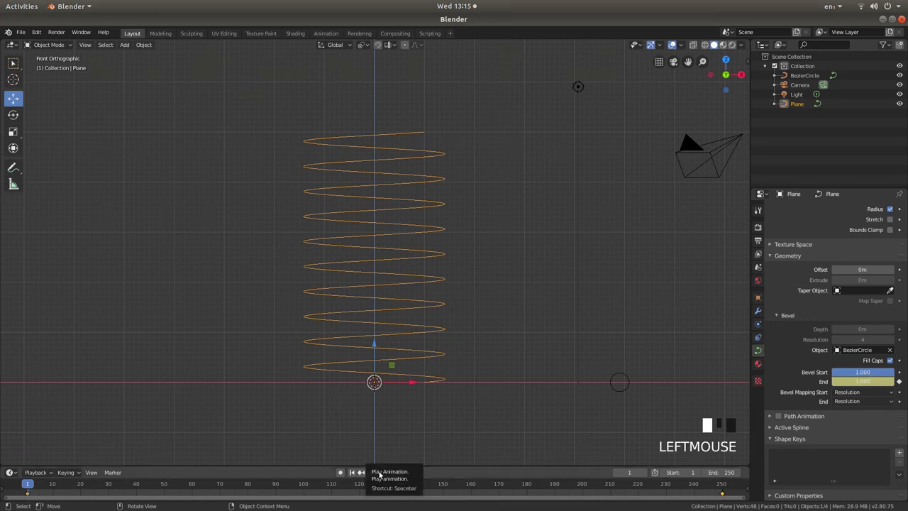
{"action": "left_click", "coordinate": [382, 474]}
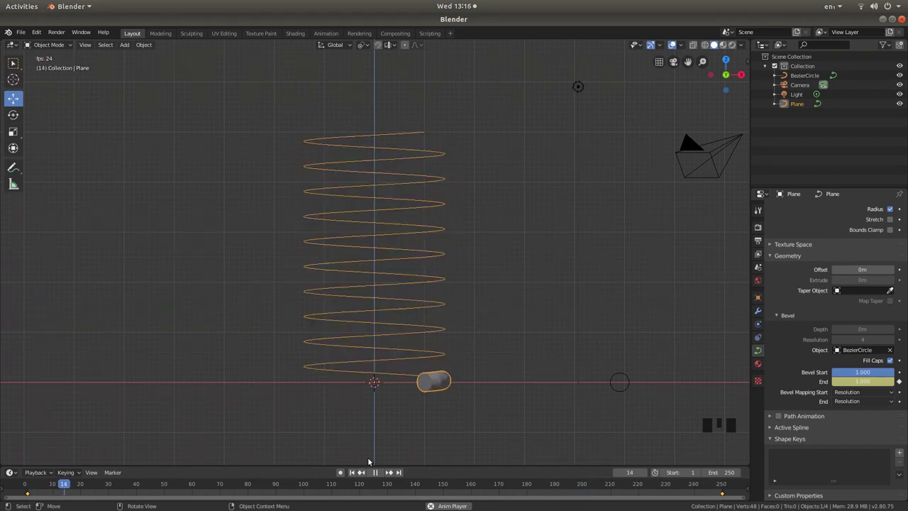
{"action": "left_click", "coordinate": [376, 471]}
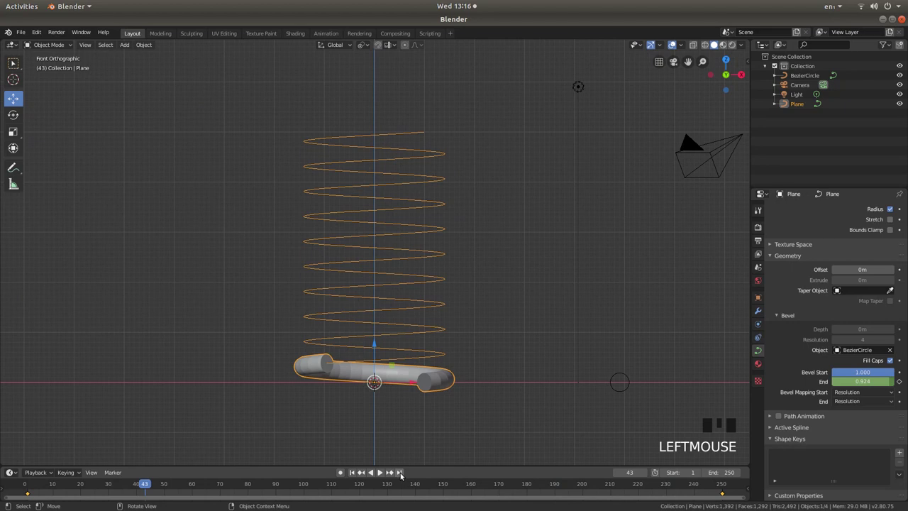
{"action": "left_click", "coordinate": [402, 476]}
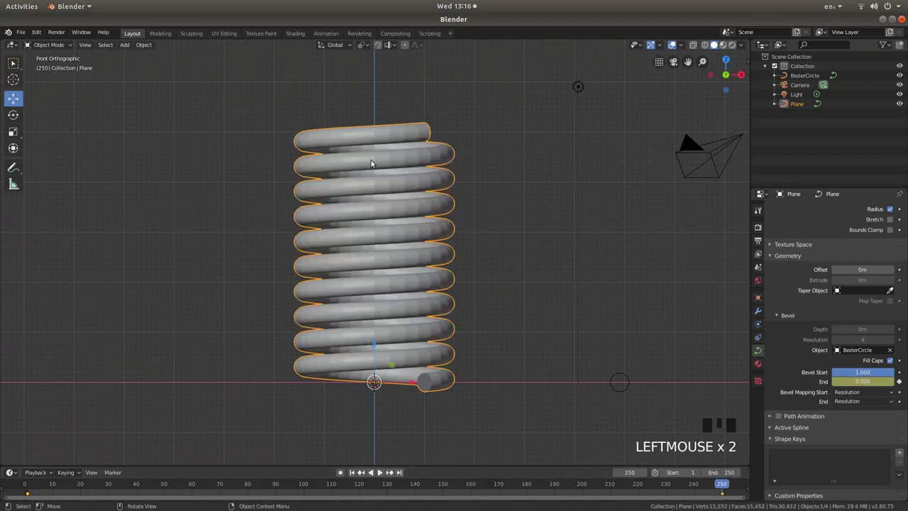
Apply smooth shading to the spring tube from the object context menu.
{"action": "left_click_drag", "start_coordinate": [377, 153], "coordinate": [390, 131]}
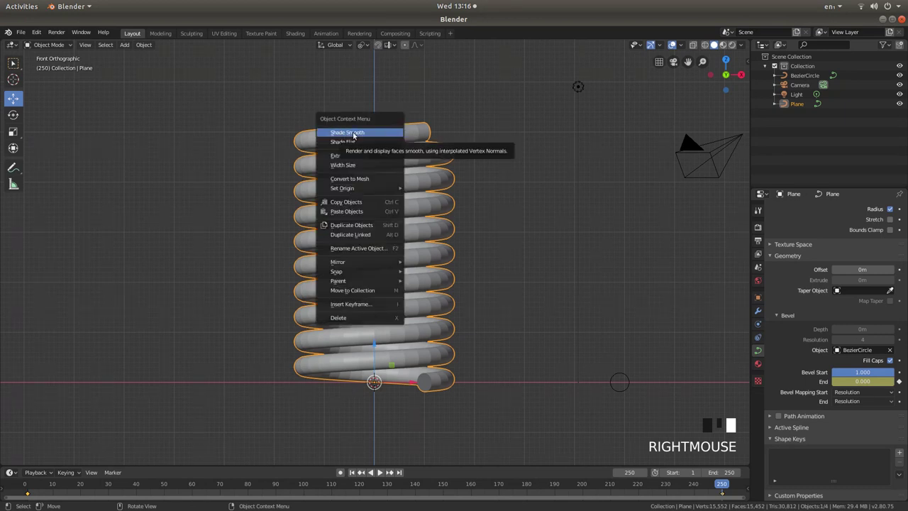
{"action": "right_click", "coordinate": [355, 135]}
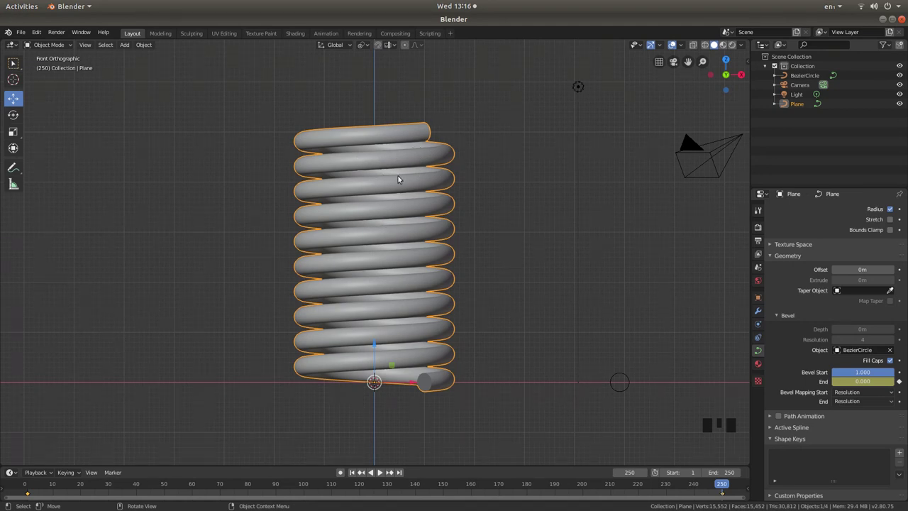
Switch the viewport to material preview shading via the Z shading menu.
{"action": "key", "text": "z"}
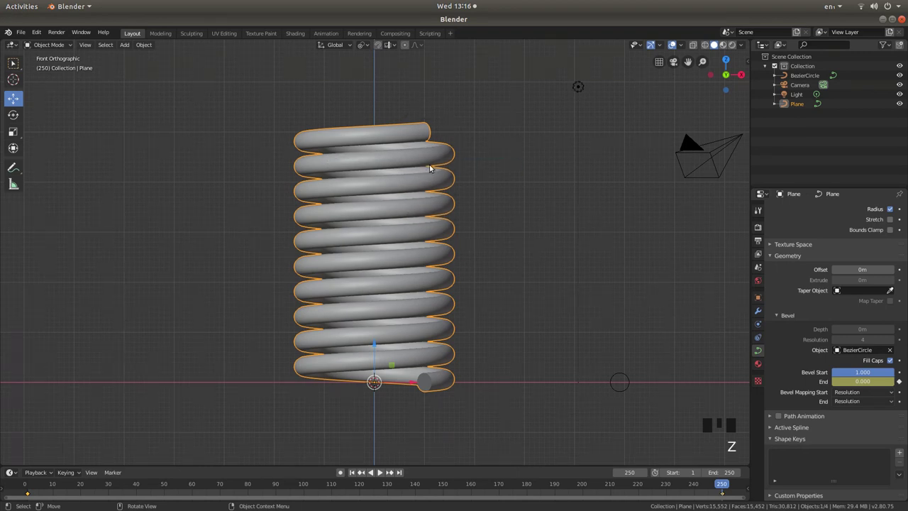
{"action": "key", "text": "z"}
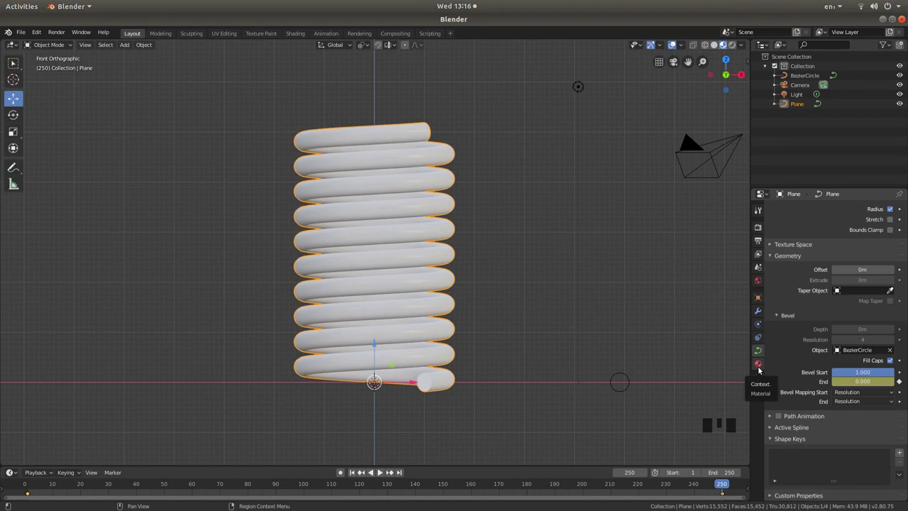
Create a new material for the spring with a Glossy BSDF surface shader.
{"action": "left_click", "coordinate": [761, 366]}
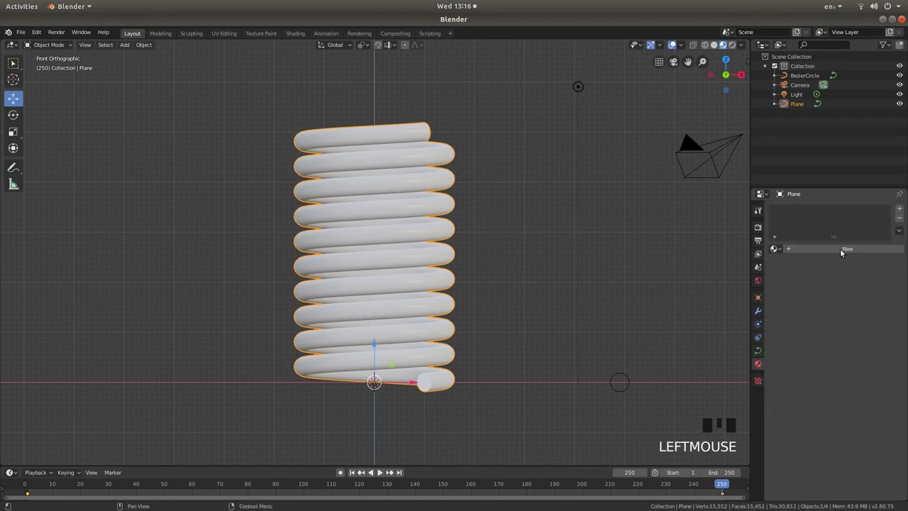
{"action": "left_click", "coordinate": [843, 251]}
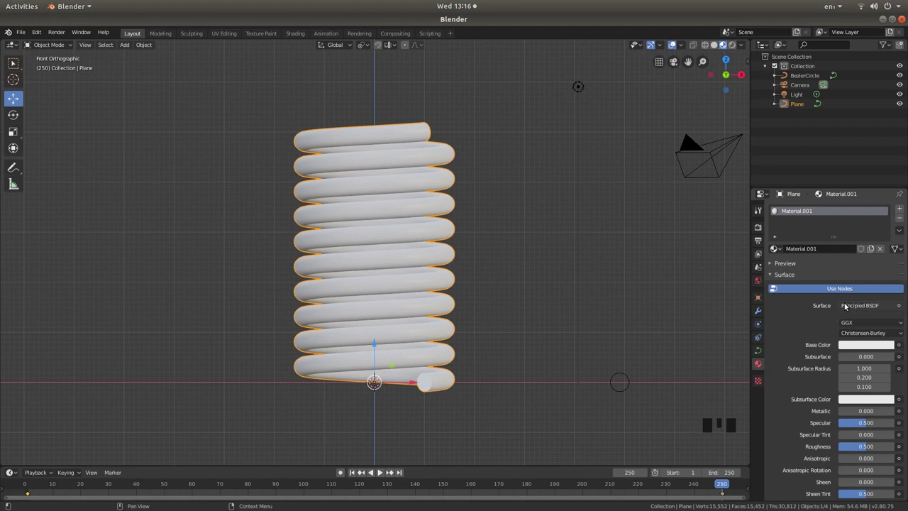
{"action": "left_click", "coordinate": [877, 306]}
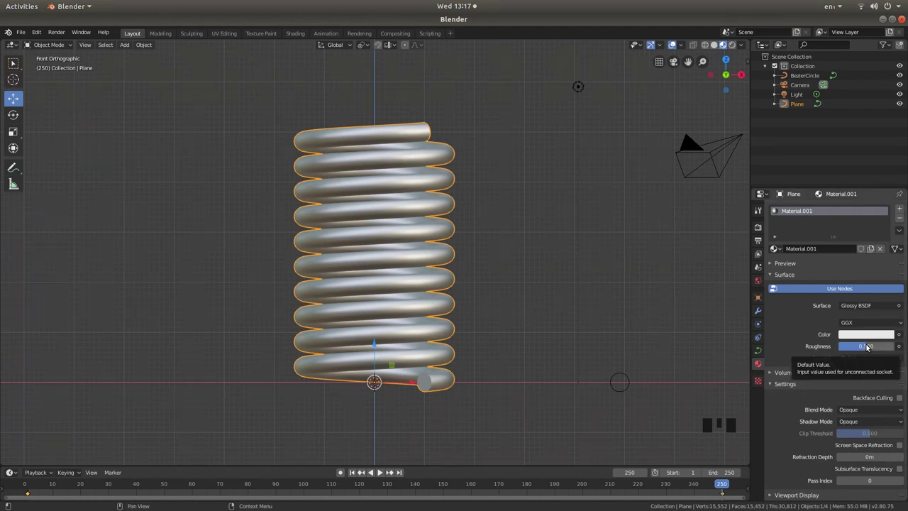
Set the Glossy BSDF roughness to 0.000 for a mirror-like finish.
{"action": "left_click", "coordinate": [870, 347]}
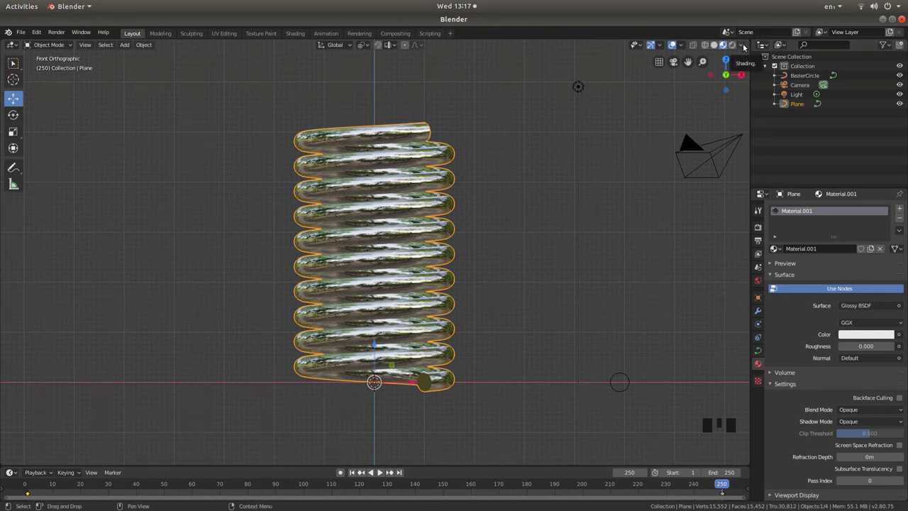
Choose a darker HDRI studio environment in the viewport Shading popover.
{"action": "left_click", "coordinate": [745, 47]}
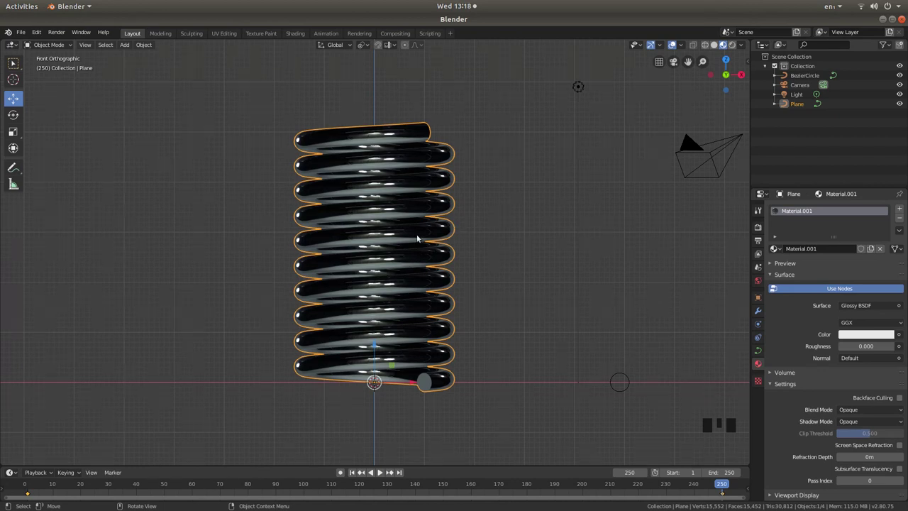
Enter camera view and enable Lock Camera to View in the sidebar's View settings.
{"action": "key", "text": "KP_0"}
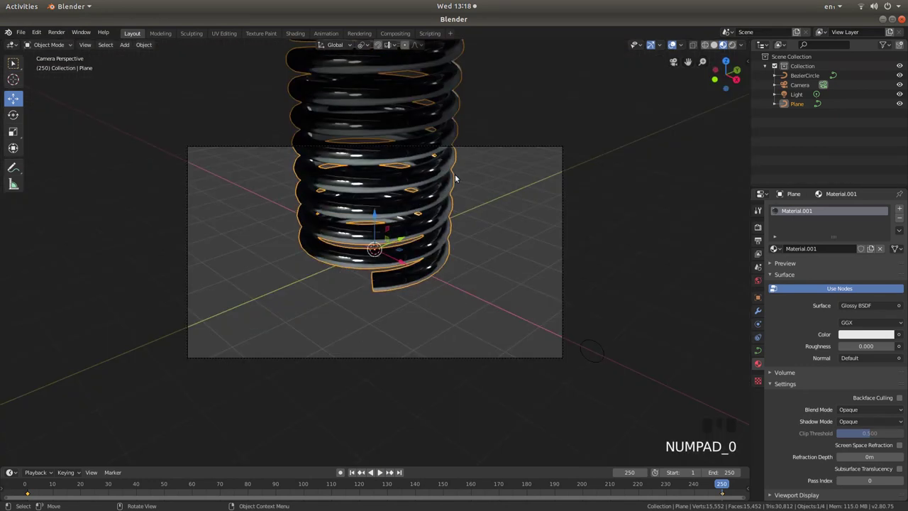
{"action": "scroll", "scroll_direction": "up", "scroll_amount": 3}
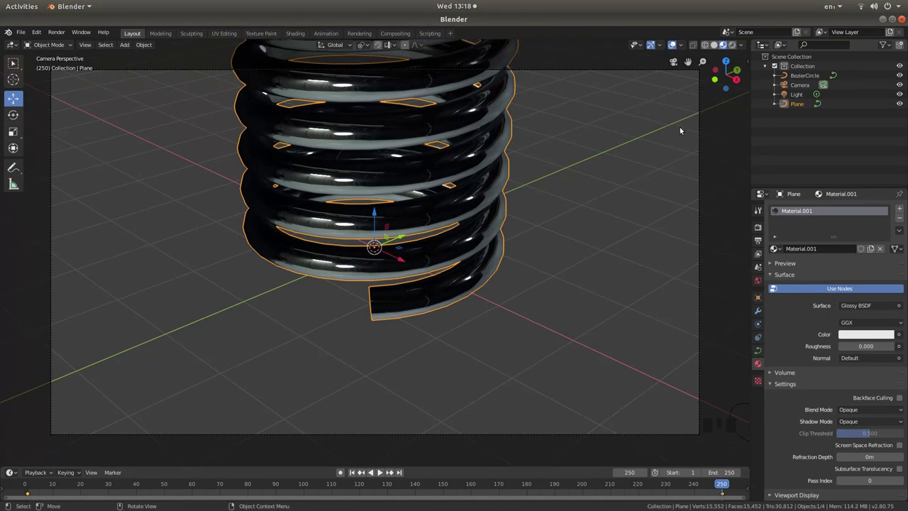
{"action": "key", "text": "n"}
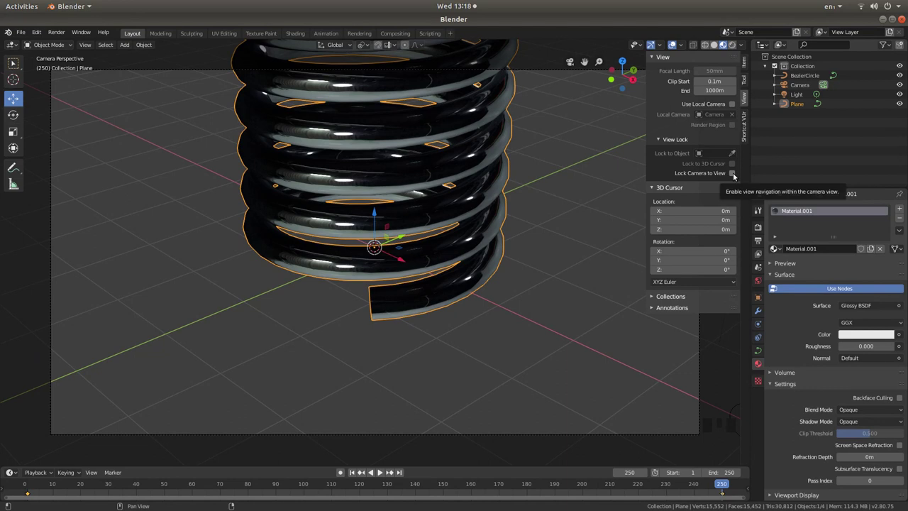
{"action": "left_click", "coordinate": [735, 173]}
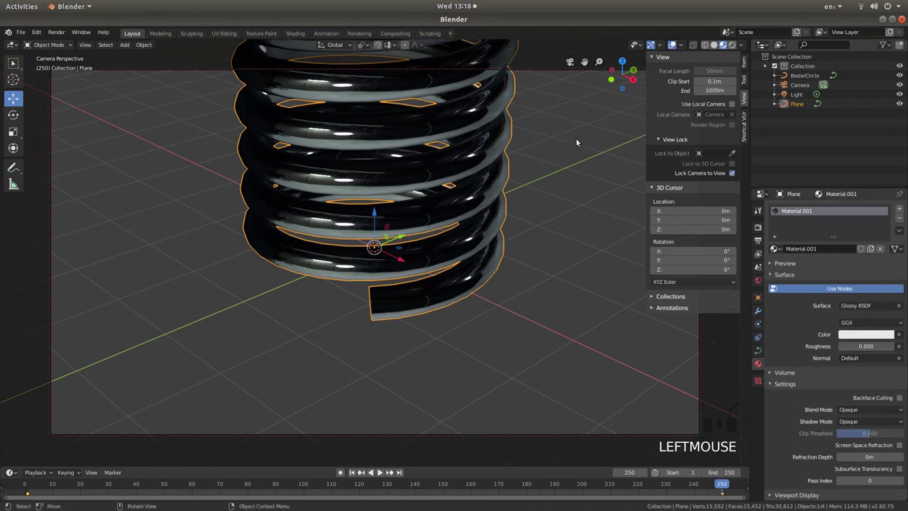
Reposition the camera so the glossy spring sits centred and fills the shot.
{"action": "key", "text": "n"}
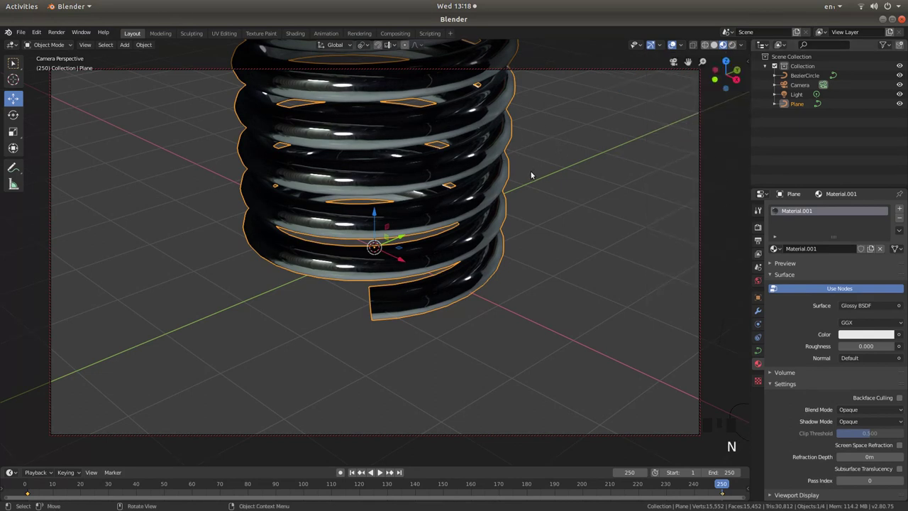
{"action": "scroll", "scroll_direction": "down", "scroll_amount": 3}
{"action": "scroll", "scroll_direction": "down", "scroll_amount": 3}
{"action": "scroll", "scroll_direction": "down", "scroll_amount": 3}
{"action": "scroll", "scroll_direction": "up", "scroll_amount": 3}
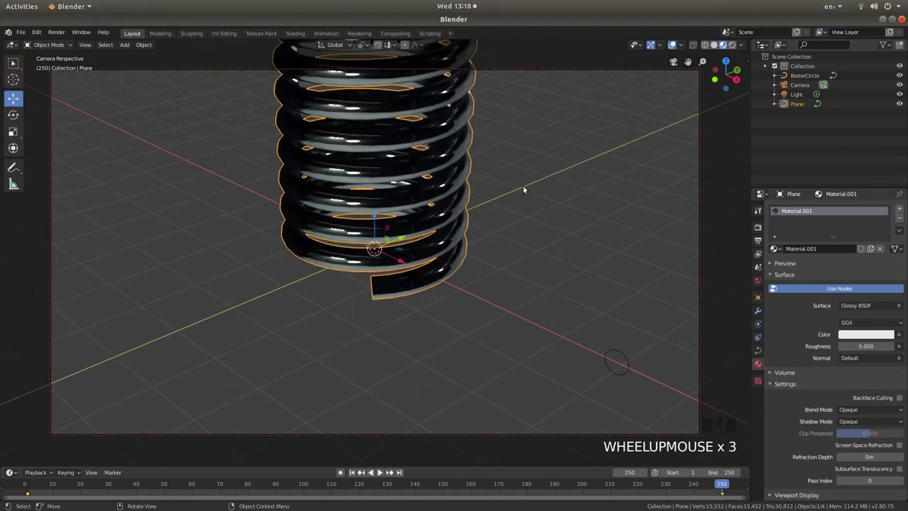
{"action": "scroll", "scroll_direction": "down", "scroll_amount": 3}
{"action": "scroll", "scroll_direction": "up", "scroll_amount": 3}
{"action": "scroll", "scroll_direction": "down", "scroll_amount": 3}
{"action": "left_click_drag", "start_coordinate": [501, 135], "coordinate": [494, 217]}
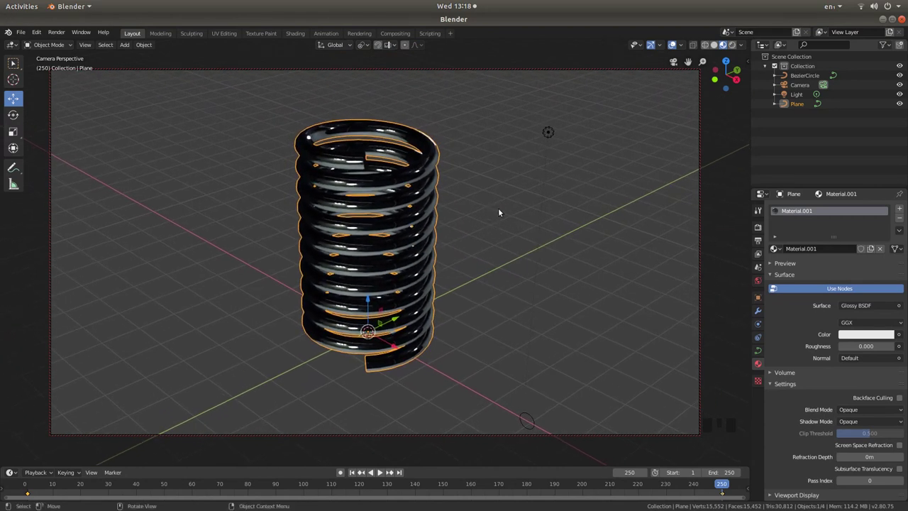
{"action": "left_click_drag", "start_coordinate": [502, 212], "coordinate": [497, 190]}
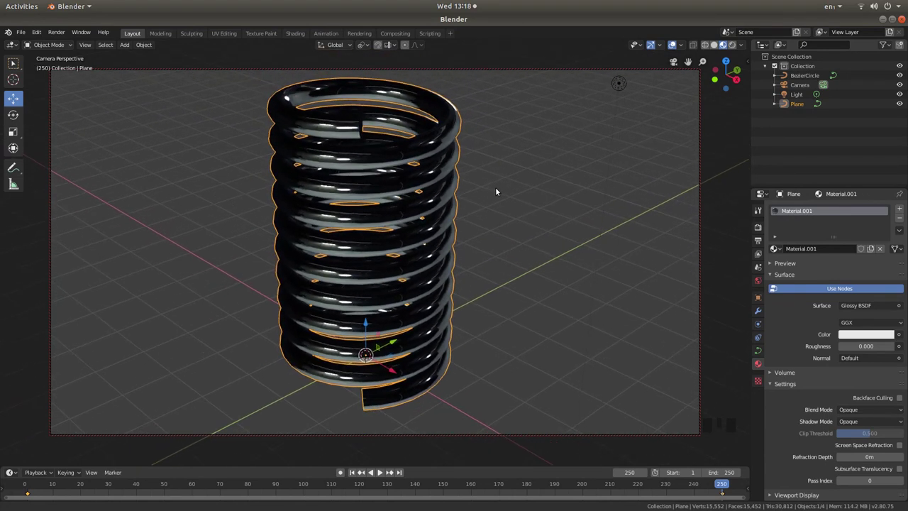
{"action": "left_click_drag", "start_coordinate": [506, 164], "coordinate": [507, 171]}
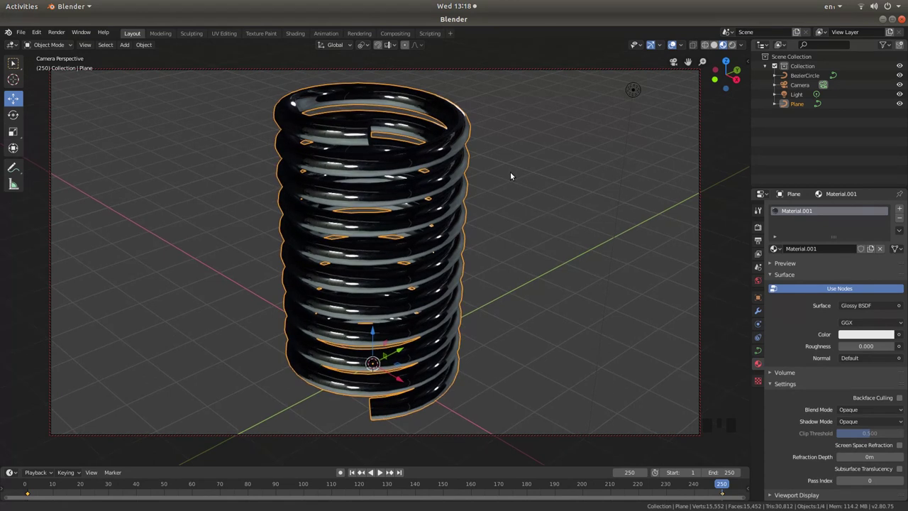
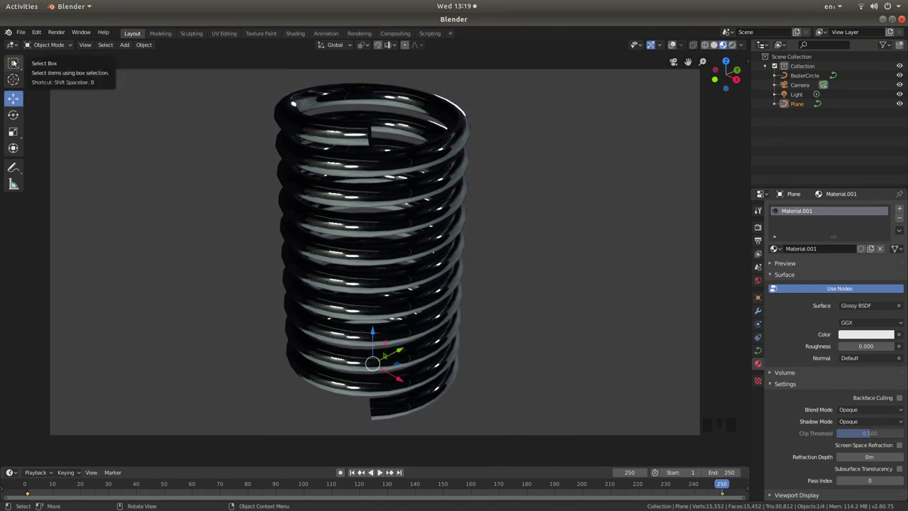
Switch the active tool back to Select Box.
{"action": "left_click", "coordinate": [15, 62]}
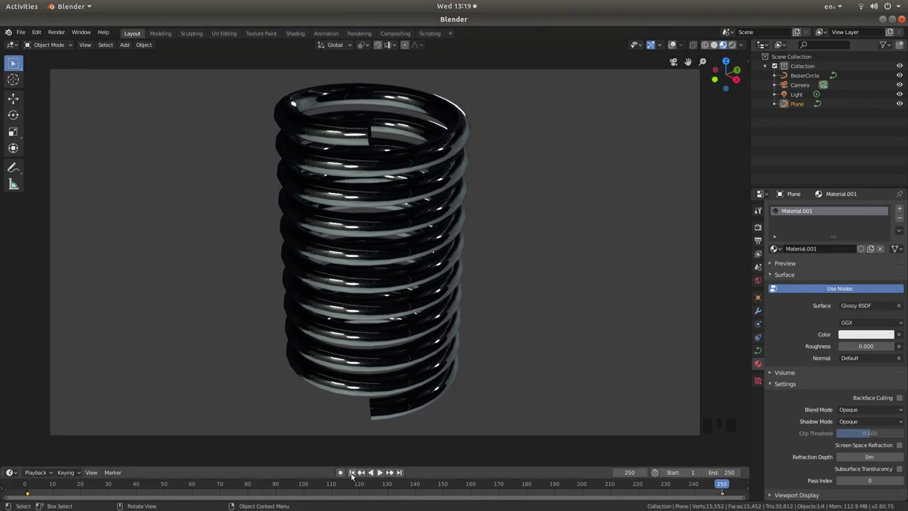
Stop playback and set the scene frame rate to 25 fps in Output Properties.
{"action": "left_click_drag", "start_coordinate": [354, 477], "coordinate": [381, 474]}
{"action": "left_click", "coordinate": [381, 473]}
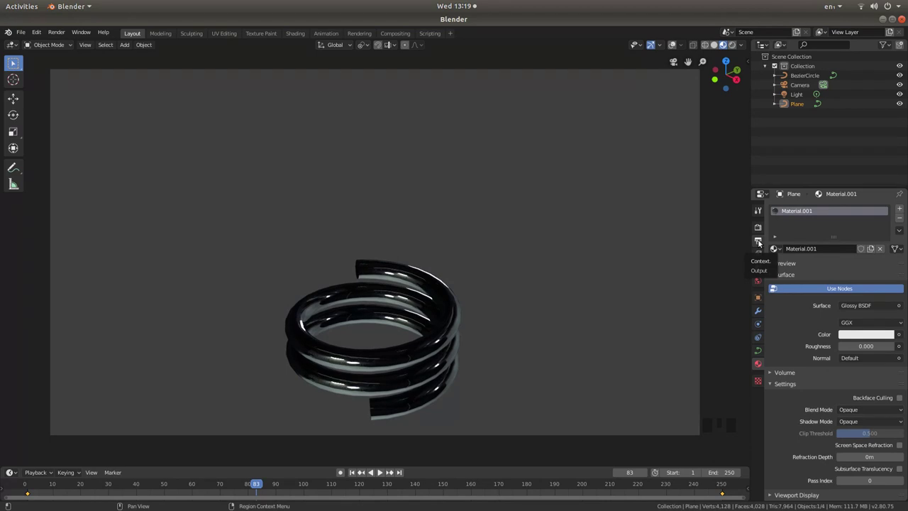
{"action": "left_click", "coordinate": [761, 240]}
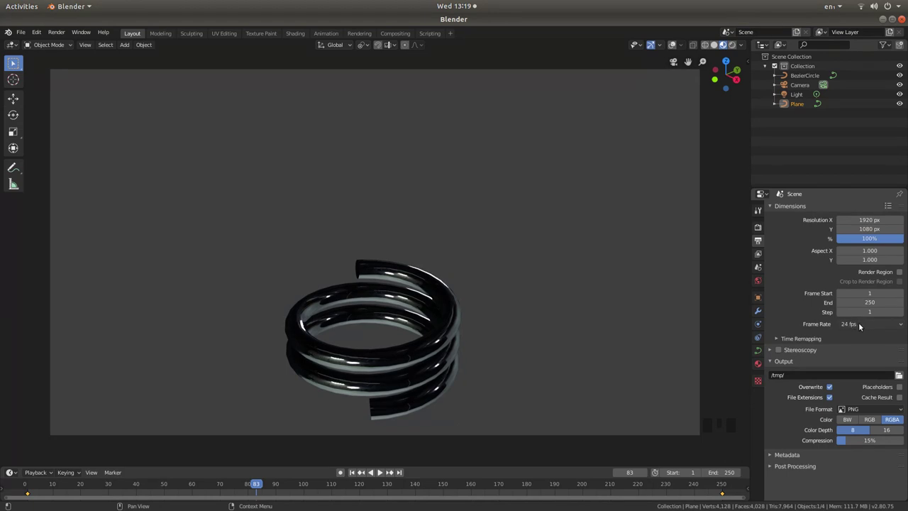
{"action": "left_click", "coordinate": [861, 325]}
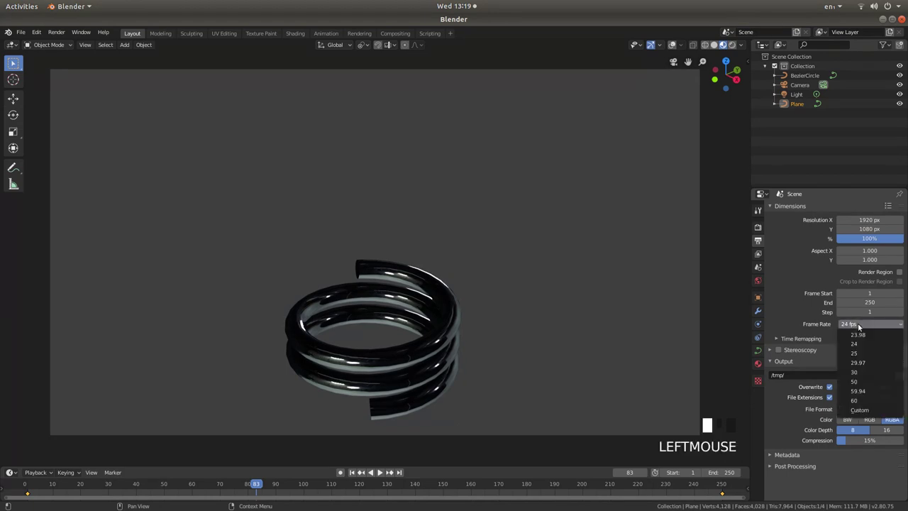